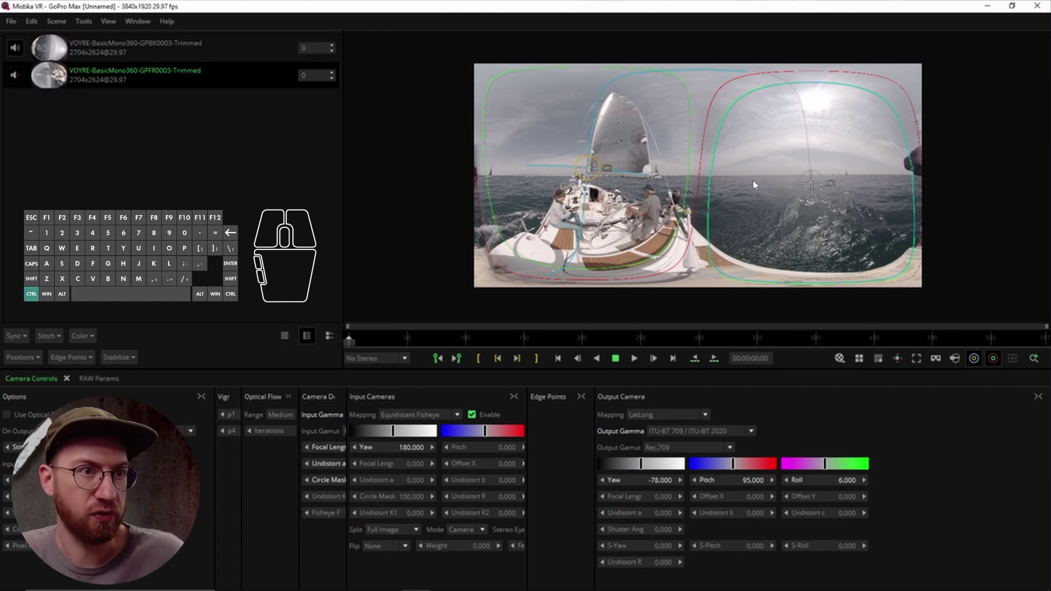
Rotate and tilt the panorama in the viewer until the sailboat faces forward and the sea horizon is level.
left_click_drag(754, 180, 807, 178)
left_click_drag(748, 263, 756, 259)
left_click_drag(756, 259, 680, 234)
left_click(681, 234)
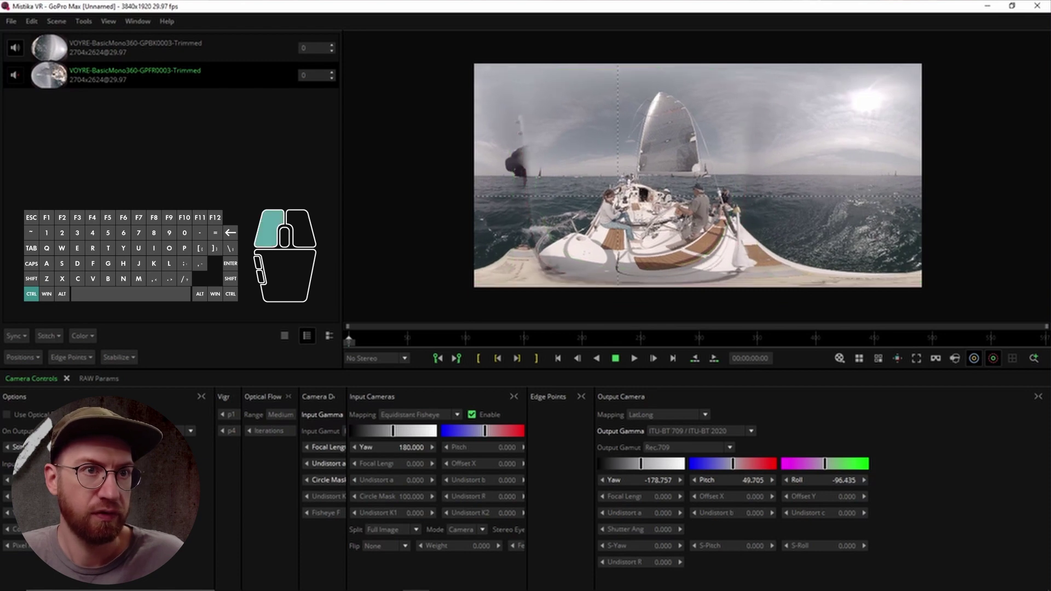
left_click(682, 235)
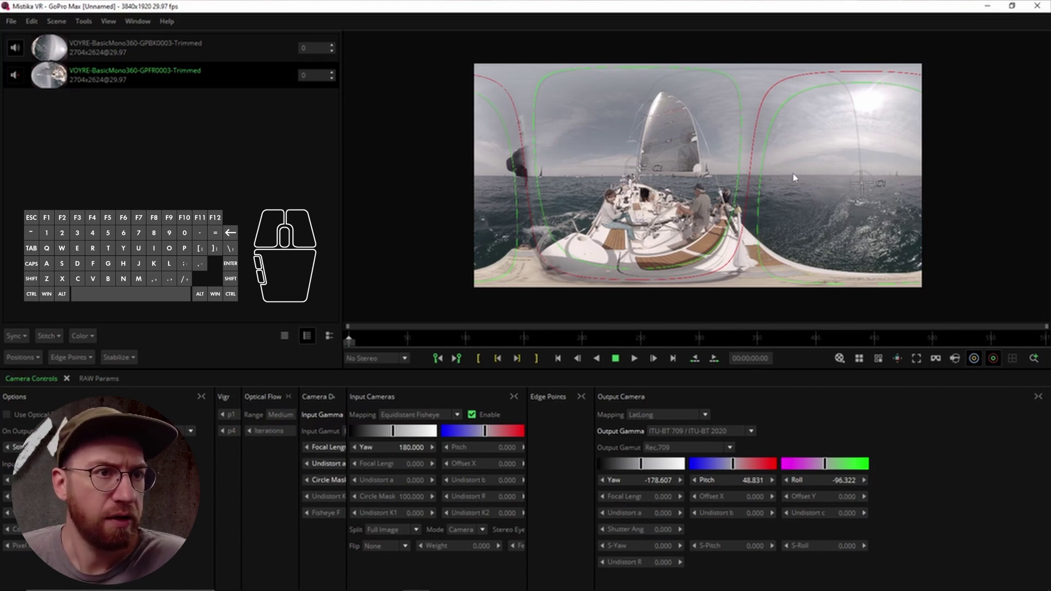
middle_click(813, 171)
scroll("up", 3)
scroll("down", 3)
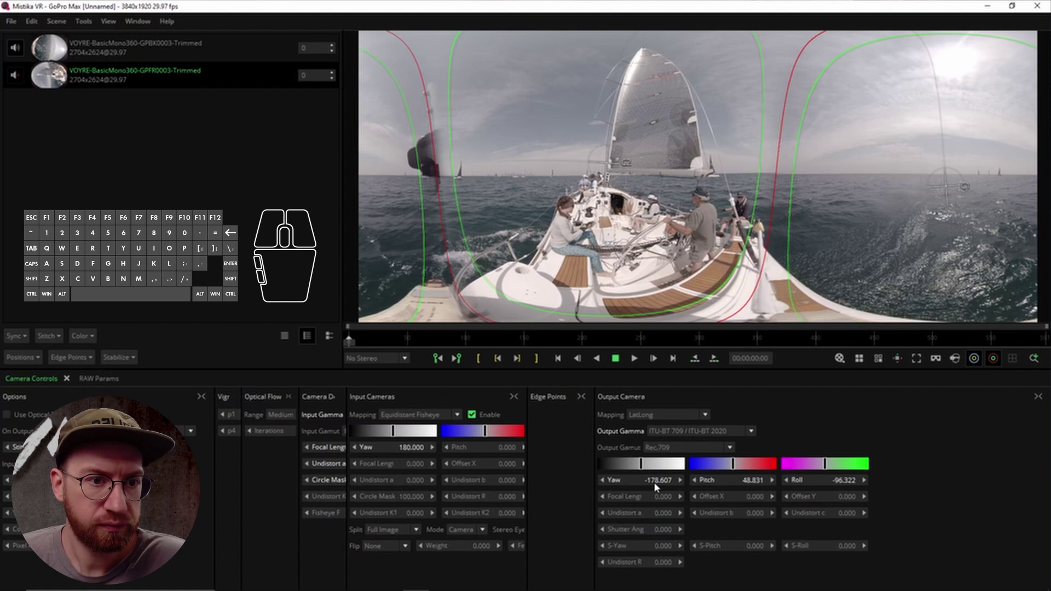
scroll("down", 3)
scroll("up", 3)
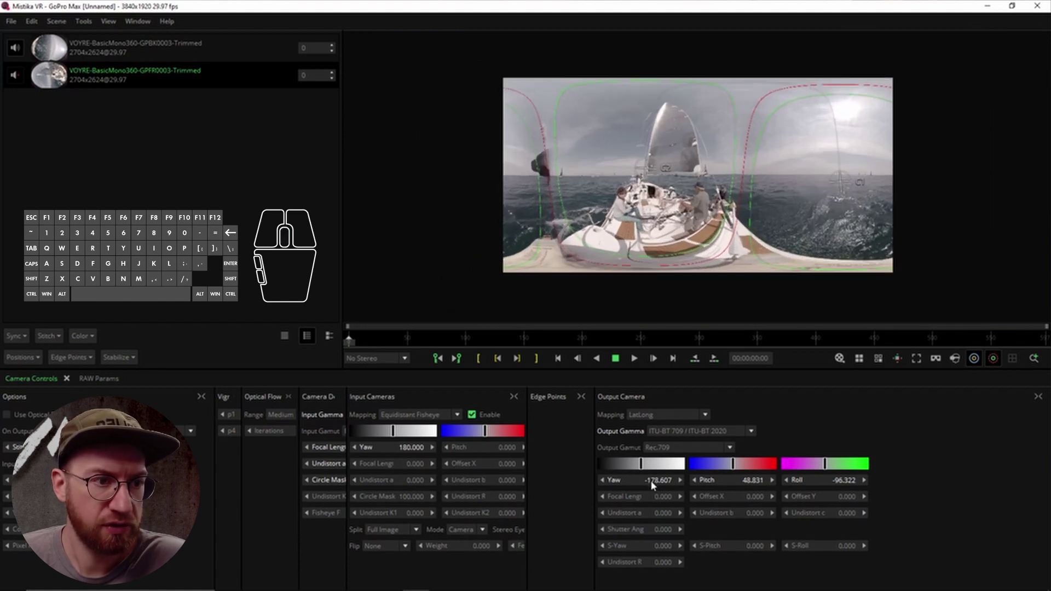
left_click_drag(660, 480, 656, 483)
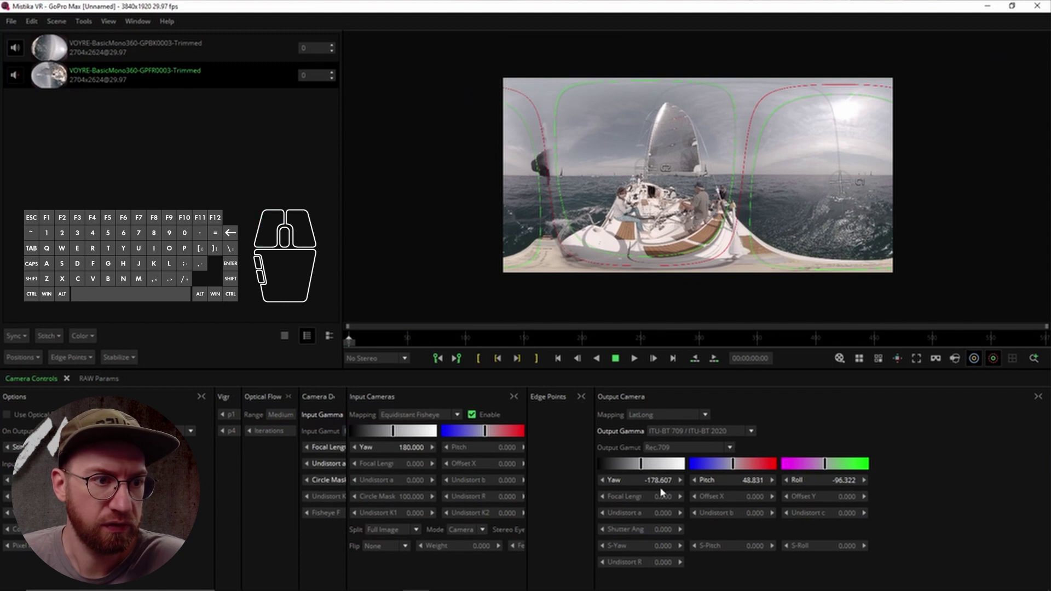
Set the Output Camera to Yaw -180, Pitch 0 and Roll -90.
left_click(660, 483)
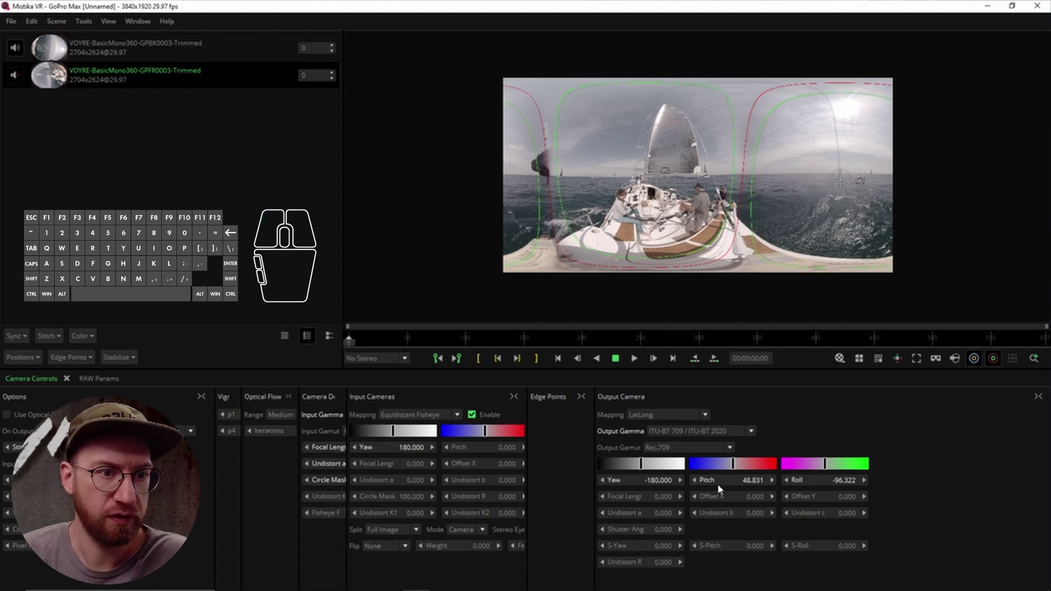
left_click(732, 487)
left_click(816, 482)
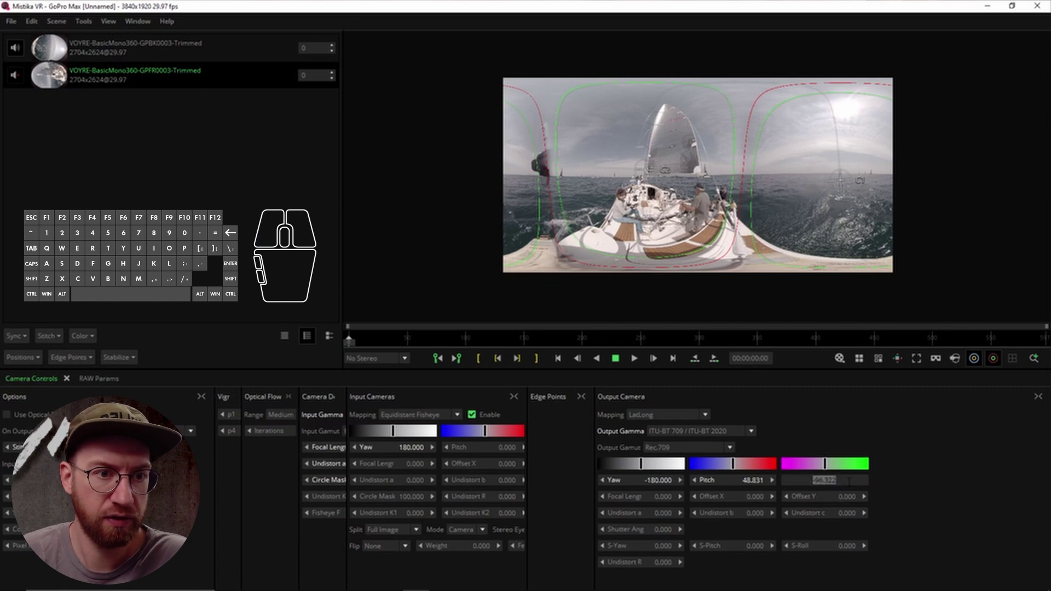
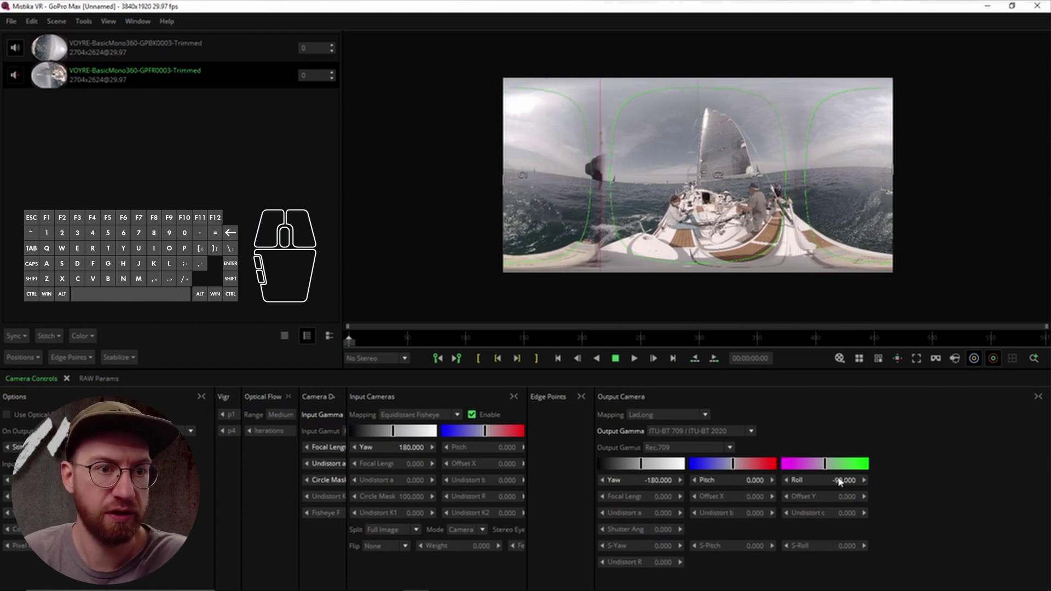
Fine-tune Roll to about -94 and Yaw to about -174 so the horizon is level and the boat centred.
left_click_drag(836, 483, 838, 480)
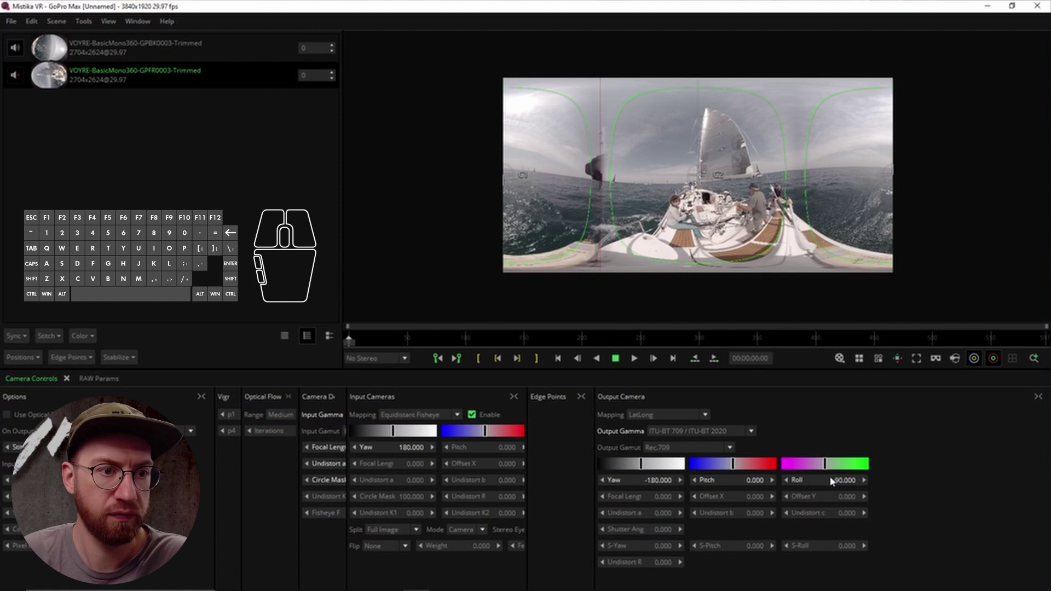
left_click_drag(658, 484, 709, 246)
left_click_drag(710, 246, 739, 227)
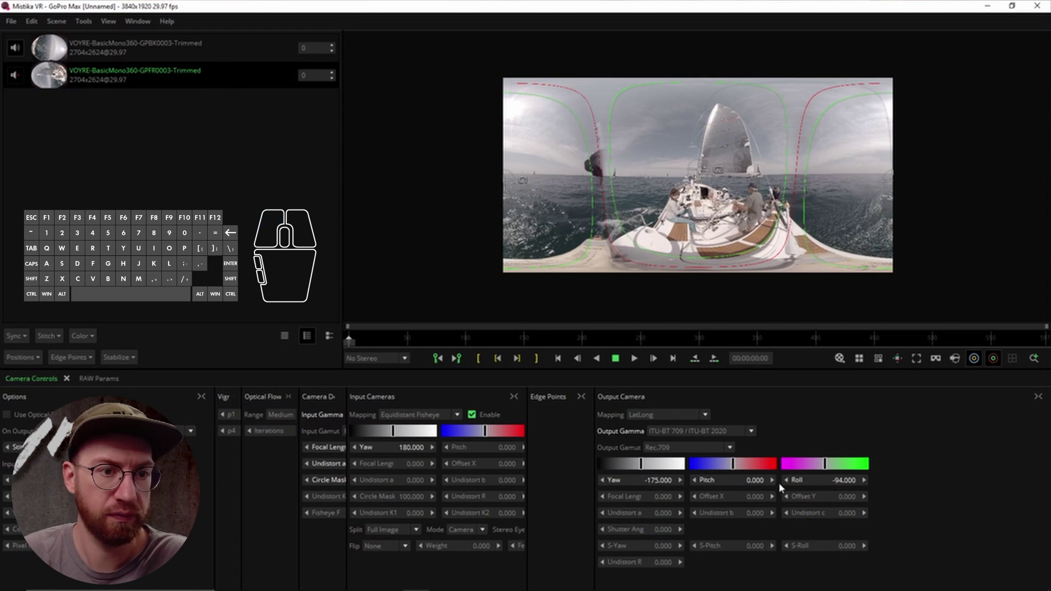
left_click_drag(651, 487, 786, 251)
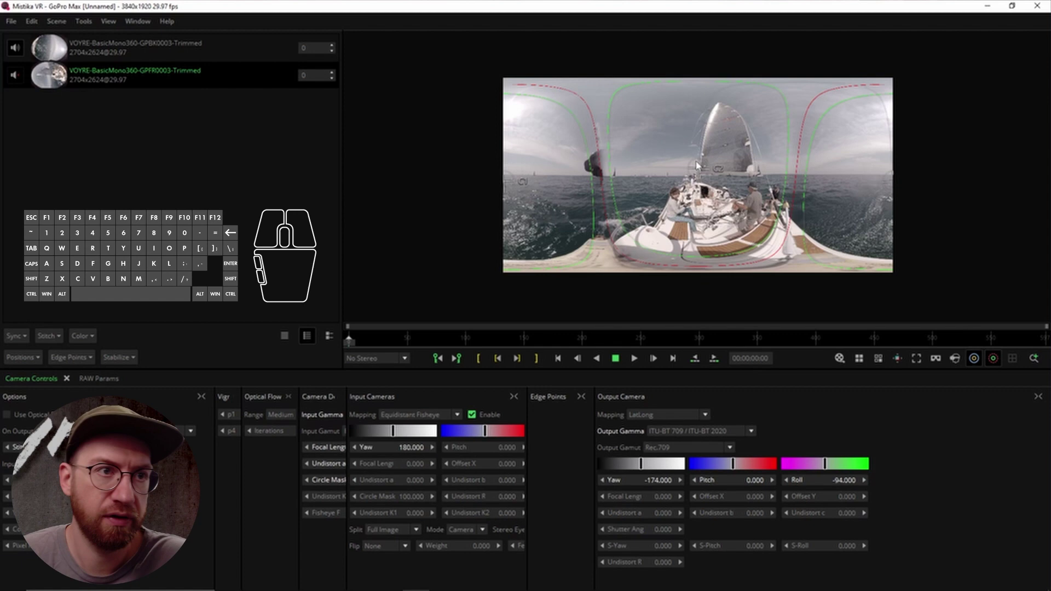
left_click(786, 251)
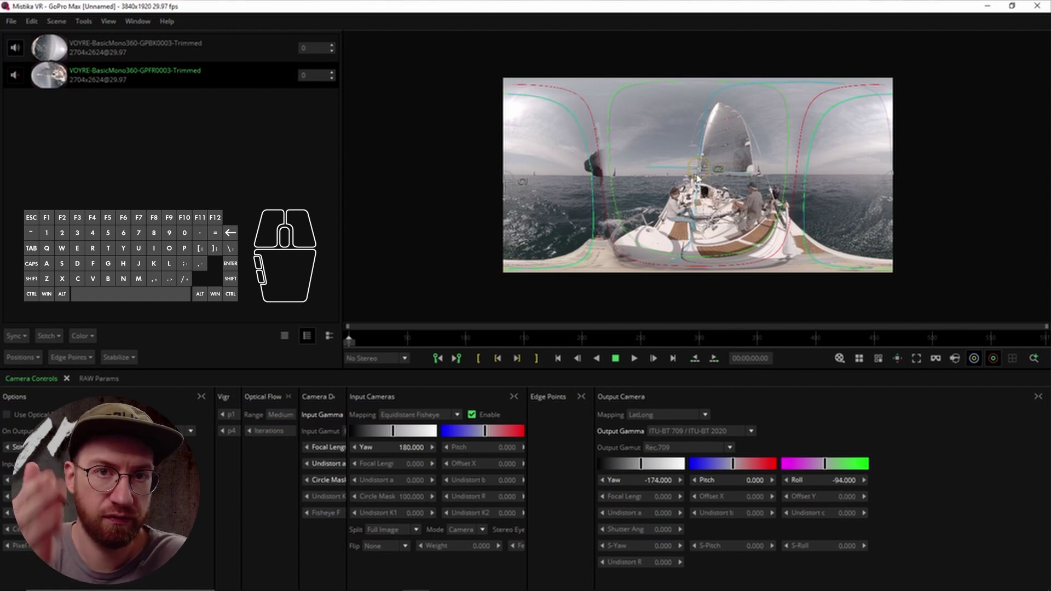